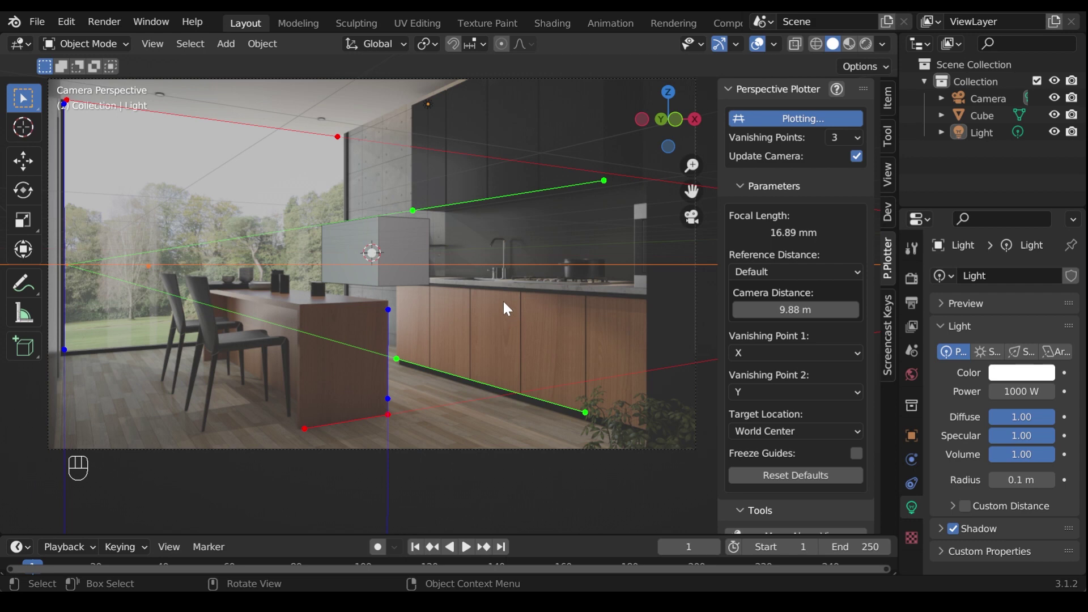
# Select the cube and show its location, rotation and scale values in the Item panel
pyautogui.click(433, 226)
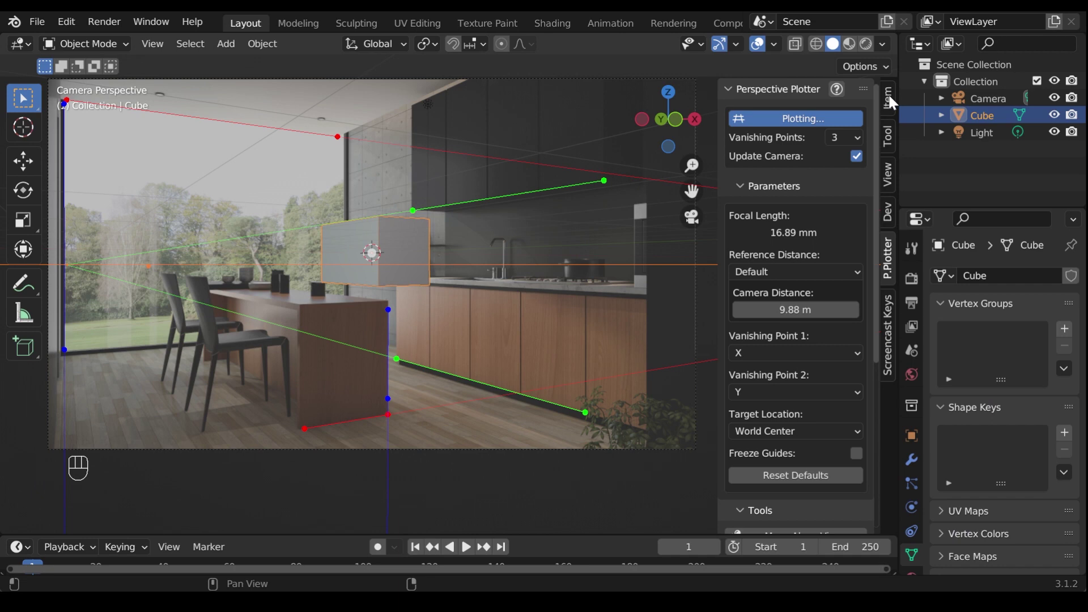
pyautogui.click(895, 102)
pyautogui.press('n')
pyautogui.press('n')
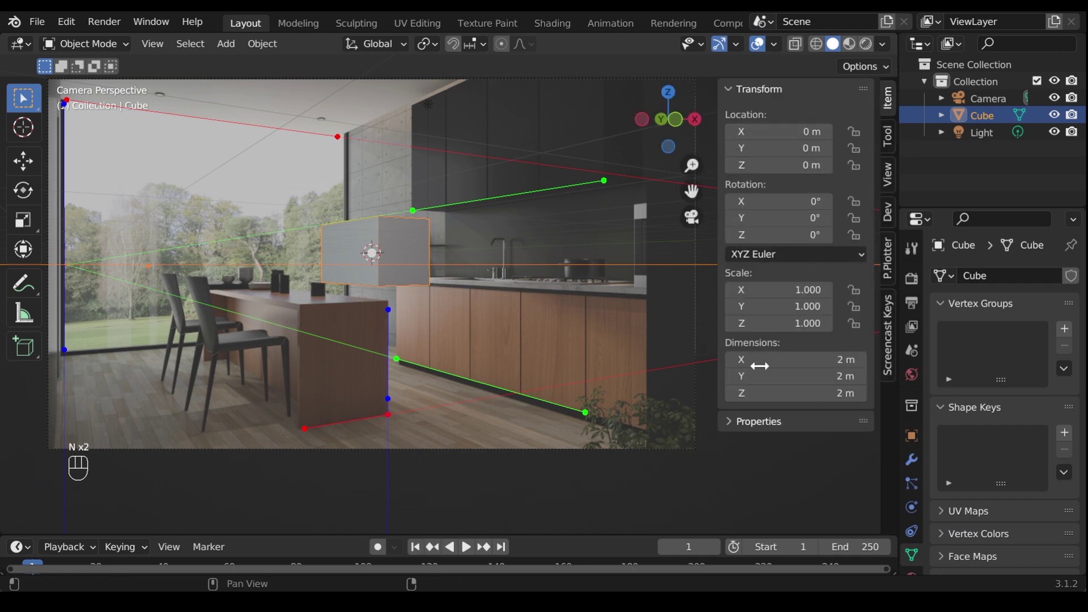
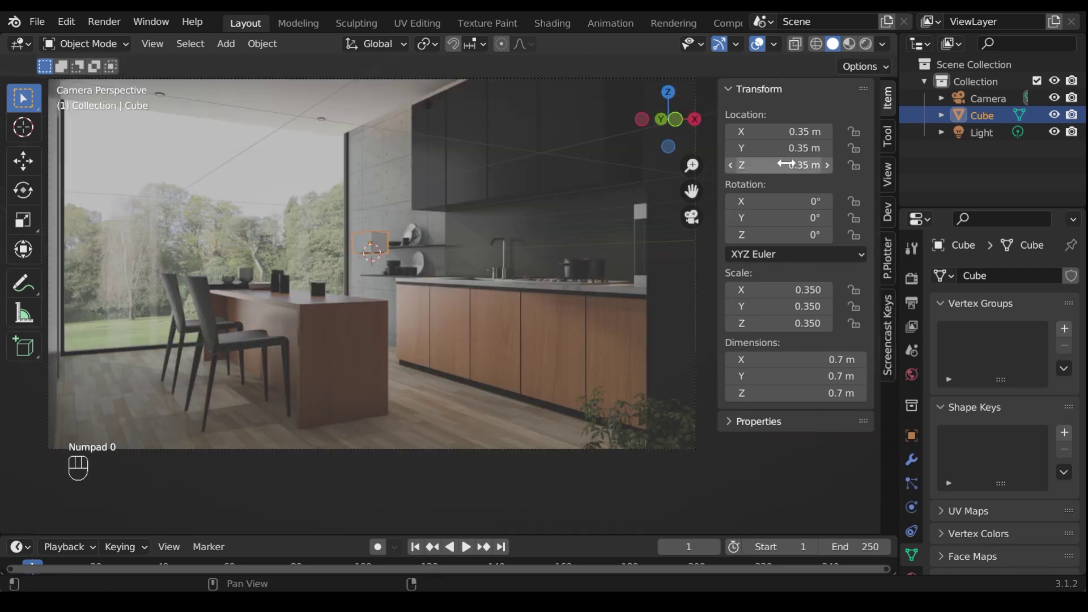
# Return to the P.Plotter panel and turn on X-ray so the cube shows through the photo
pyautogui.click(895, 258)
pyautogui.click(828, 122)
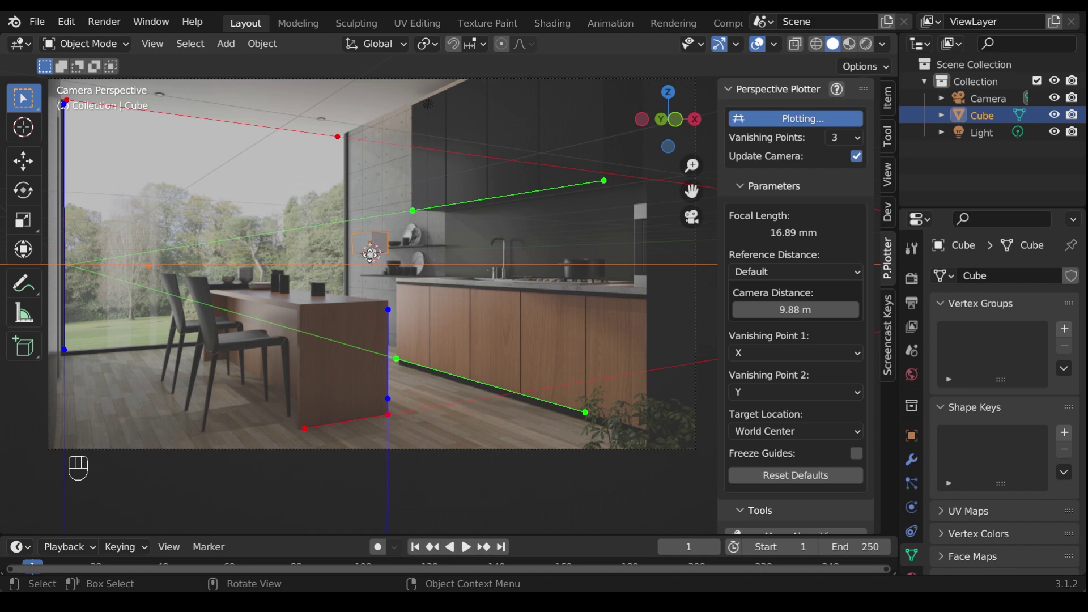
pyautogui.moveTo(375, 255); pyautogui.dragTo(350, 389)
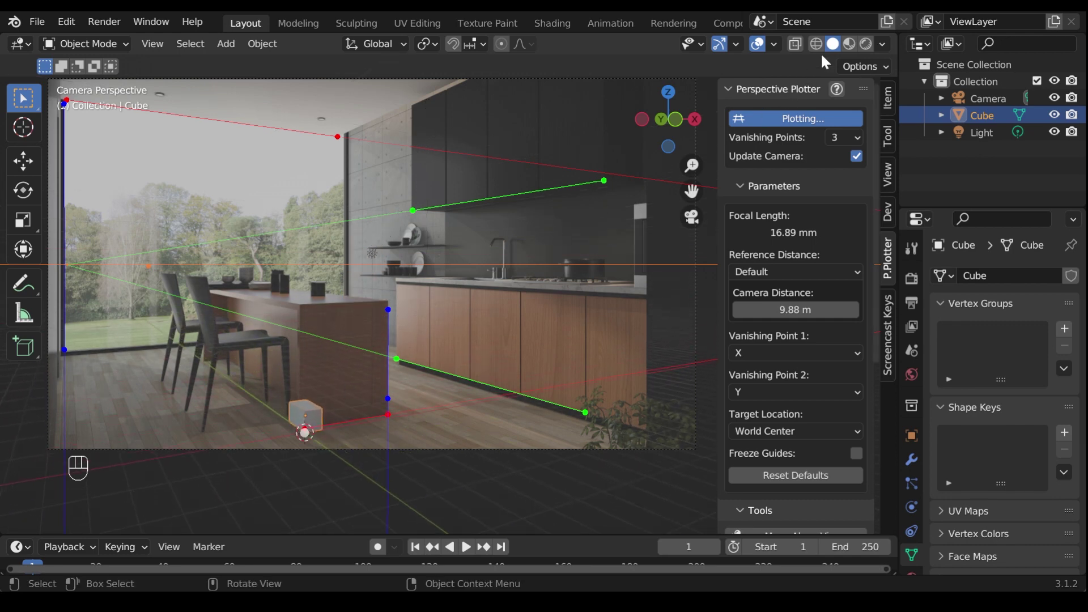
pyautogui.click(822, 54)
# Zoom in to inspect the small cube, then pull back toward the table corner
pyautogui.moveTo(291, 430); pyautogui.dragTo(311, 411)
pyautogui.moveTo(312, 410); pyautogui.dragTo(531, 184)
pyautogui.moveTo(460, 372); pyautogui.dragTo(457, 392)
pyautogui.moveTo(370, 409); pyautogui.dragTo(348, 396)
pyautogui.moveTo(348, 397); pyautogui.dragTo(352, 396)
pyautogui.moveTo(429, 412); pyautogui.dragTo(458, 368)
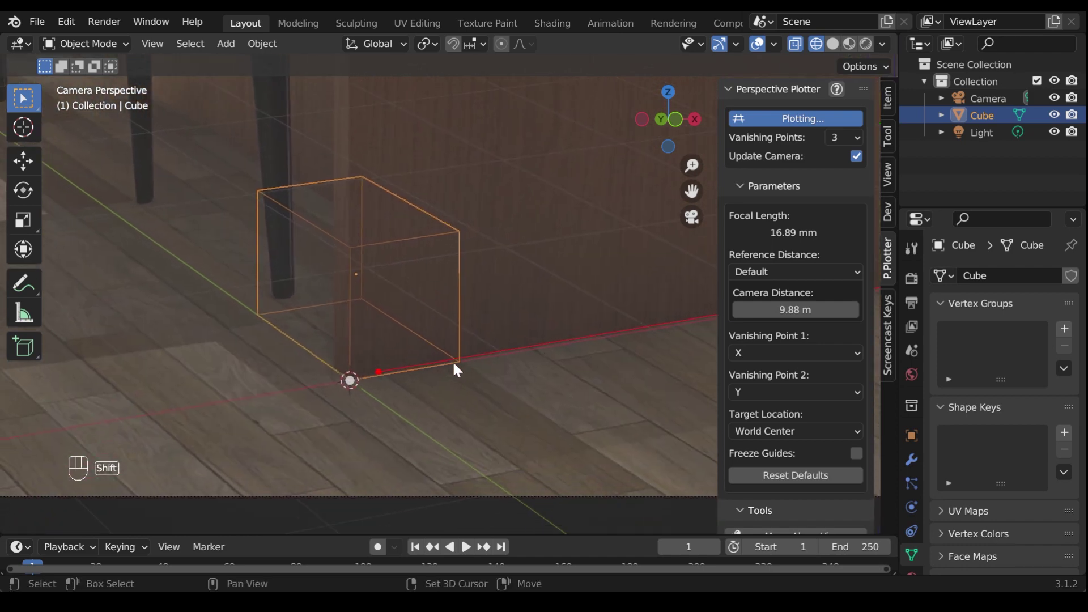
pyautogui.moveTo(524, 255); pyautogui.dragTo(490, 397)
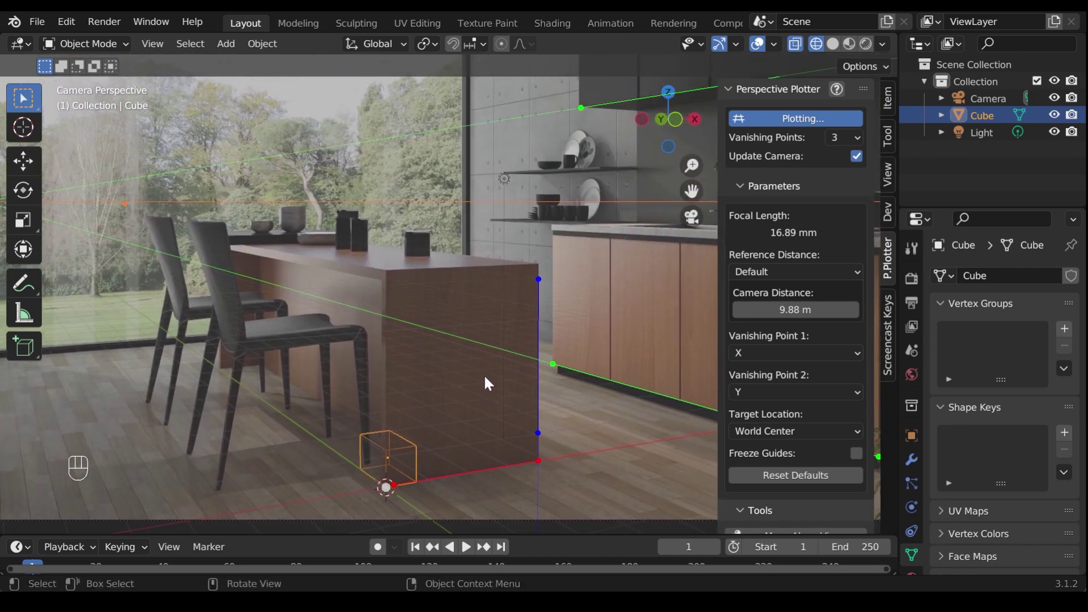
# Reframe the photo and set Reference Distance to Along Z Axis with a 1 m length
pyautogui.moveTo(480, 337); pyautogui.dragTo(381, 376)
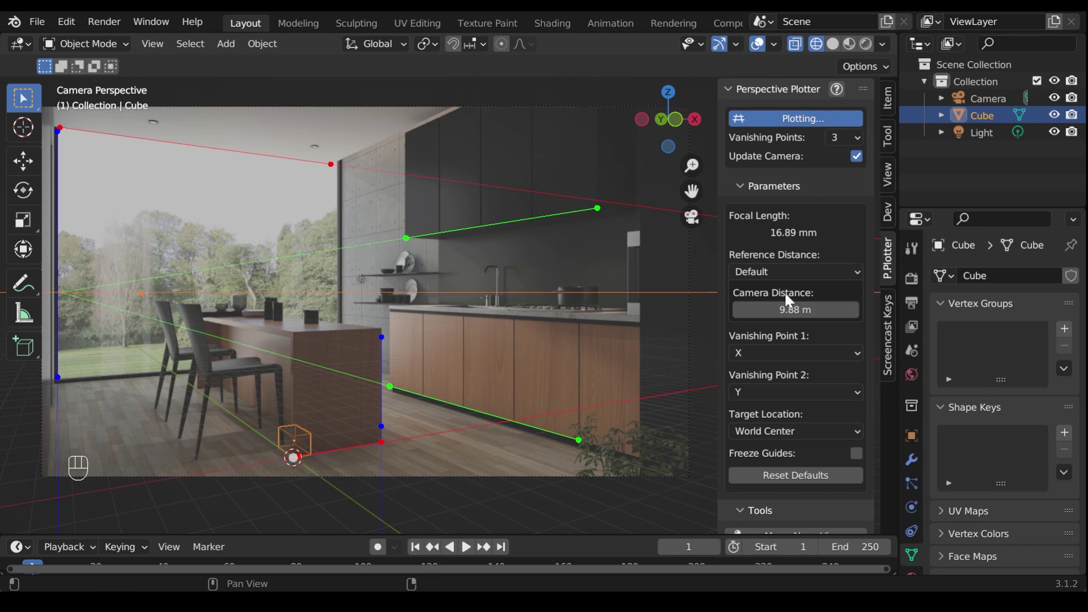
pyautogui.moveTo(801, 274); pyautogui.dragTo(789, 350)
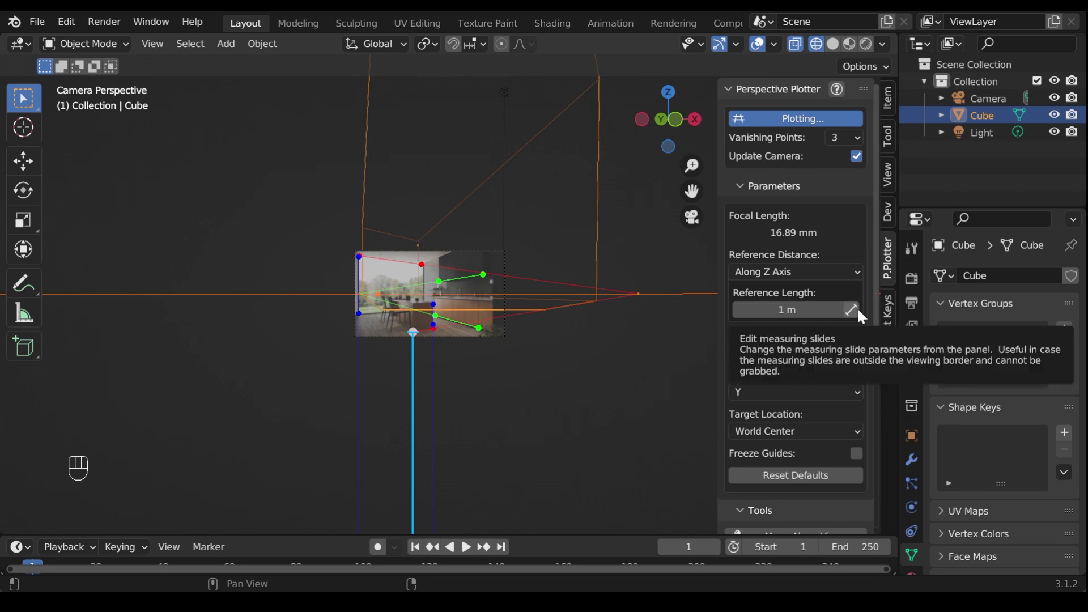
# Enable editing of measuring slides and drag slide B to the cube's top, checking it up close
pyautogui.click(864, 316)
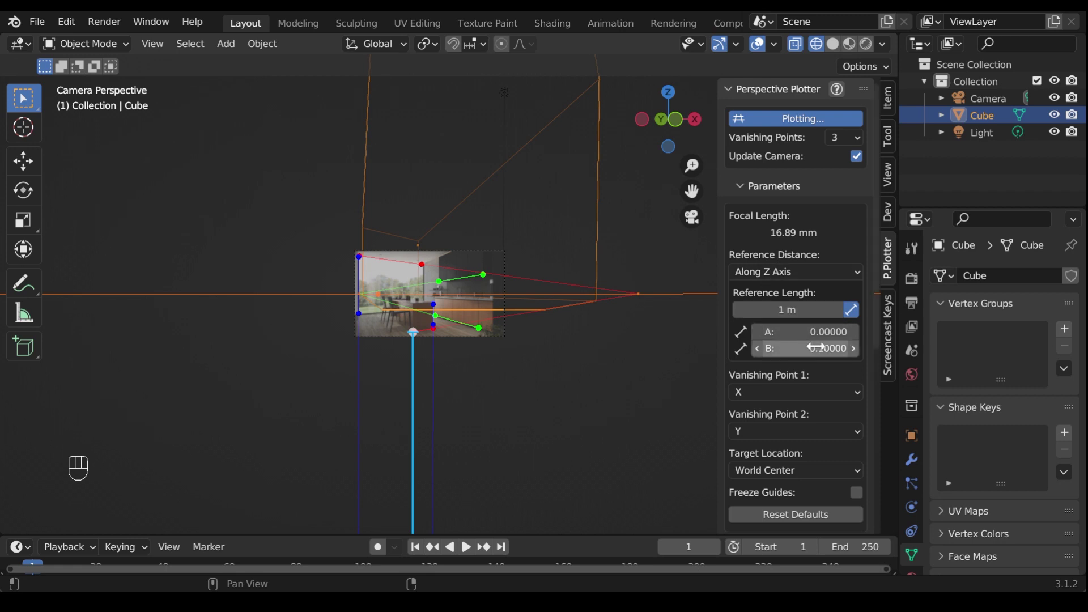
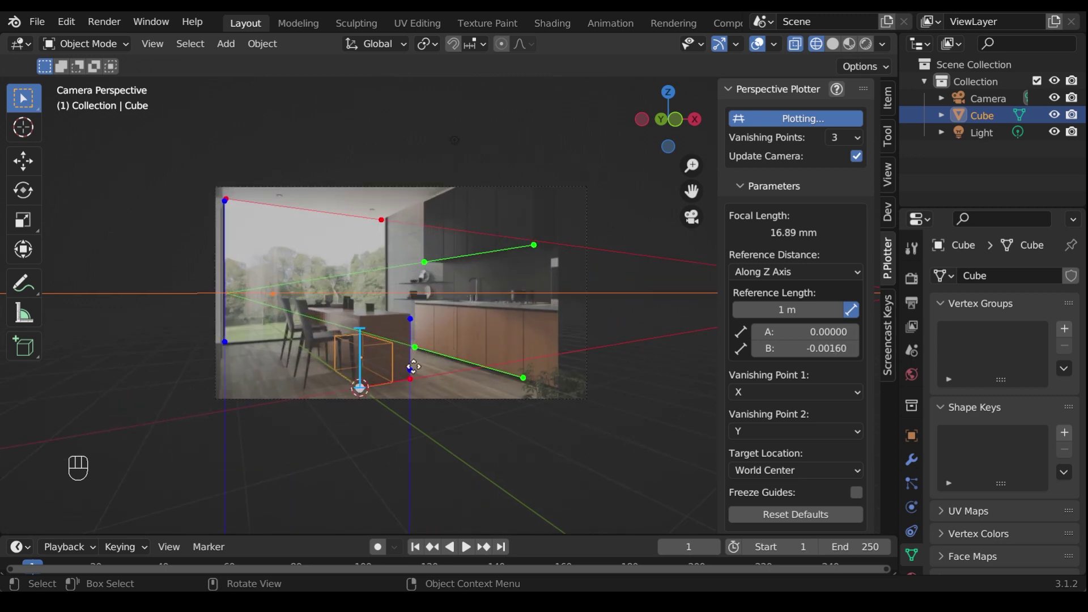
pyautogui.moveTo(392, 414); pyautogui.dragTo(511, 403)
pyautogui.click(511, 403)
pyautogui.middleClick(430, 384)
pyautogui.moveTo(440, 395); pyautogui.dragTo(479, 340)
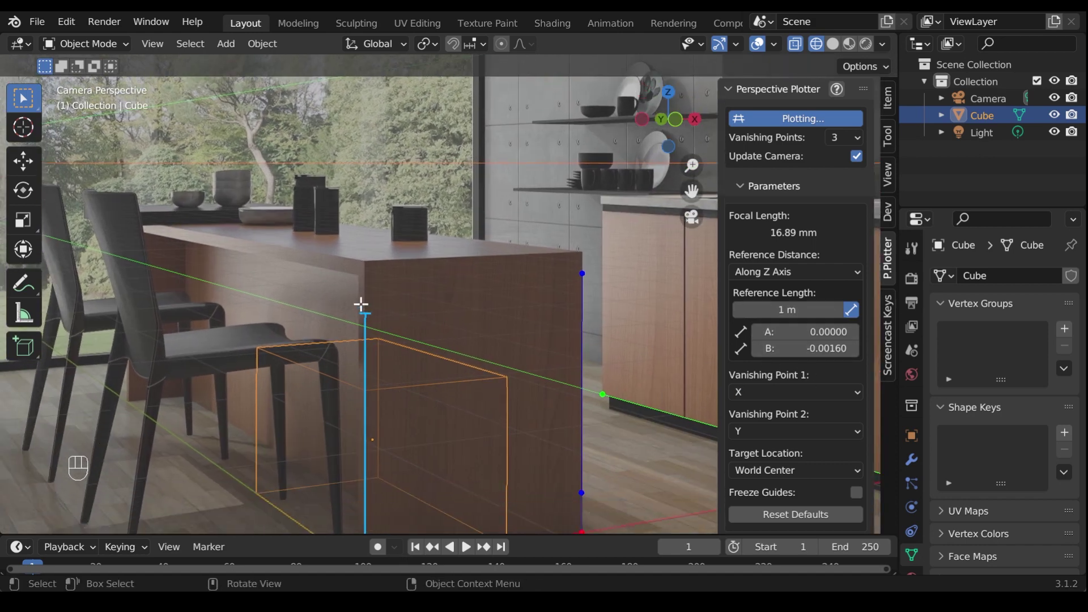
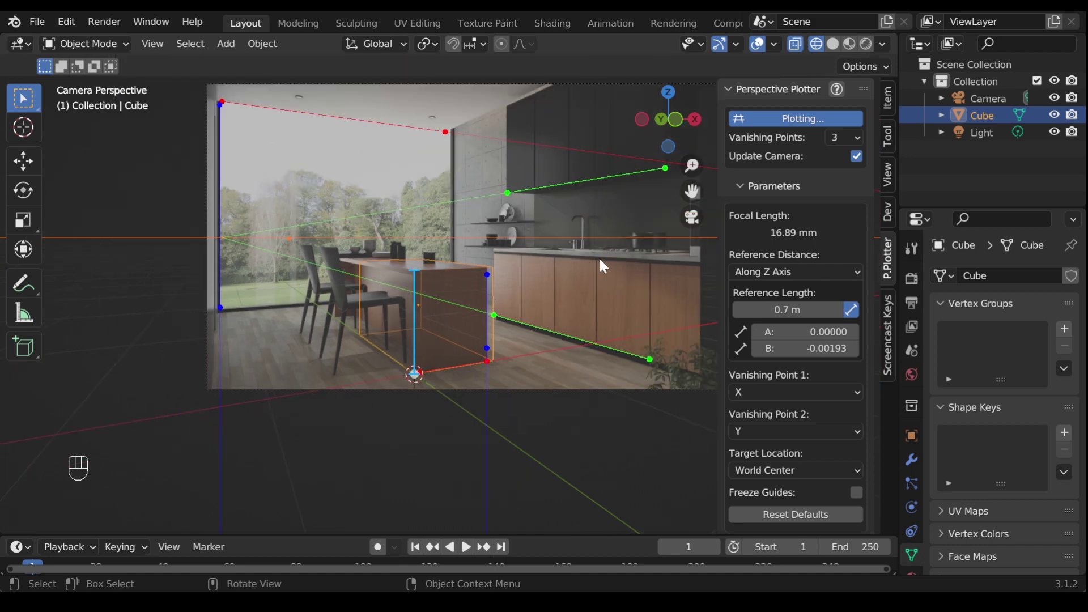
# Enter Edit Mode in face select and move a cube face along X toward the island
pyautogui.moveTo(591, 284); pyautogui.dragTo(483, 342)
pyautogui.moveTo(489, 343); pyautogui.dragTo(443, 395)
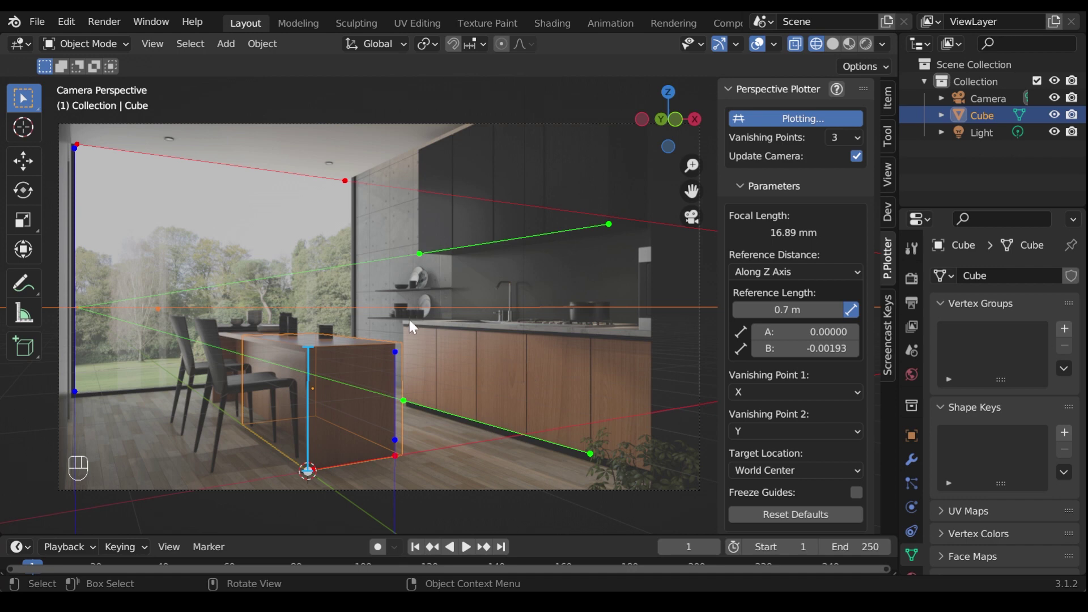
pyautogui.press('Tab')
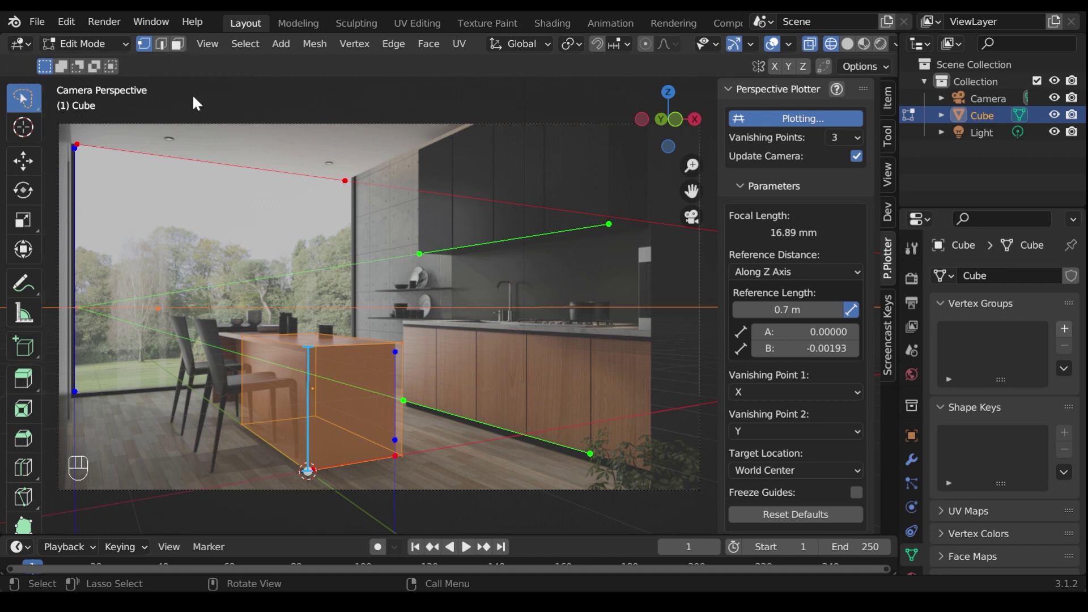
pyautogui.press('3')
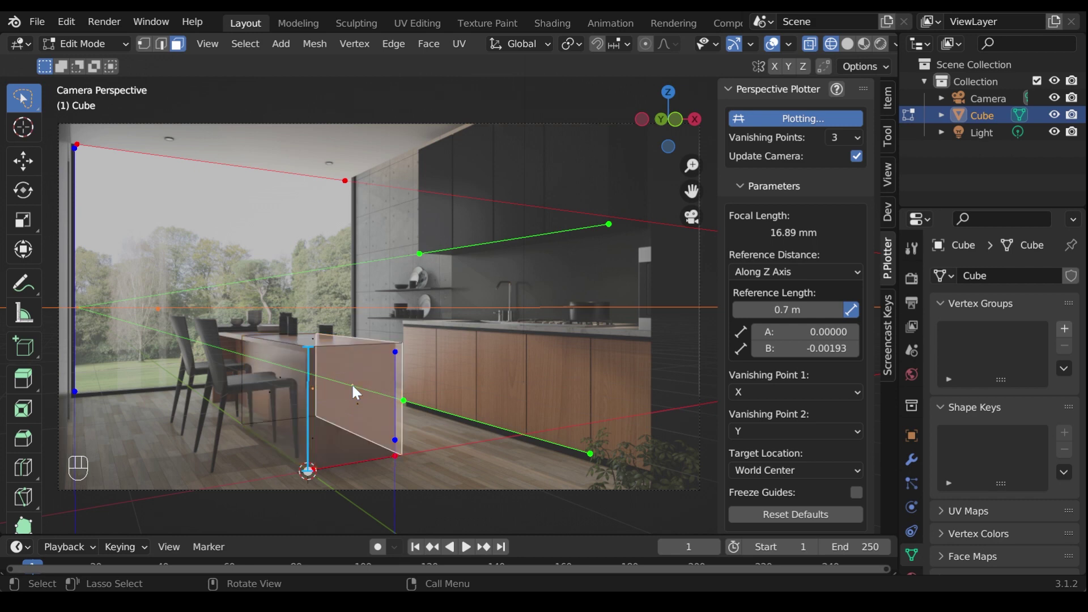
pyautogui.middleClick(428, 321)
pyautogui.press('g')
pyautogui.press('x')
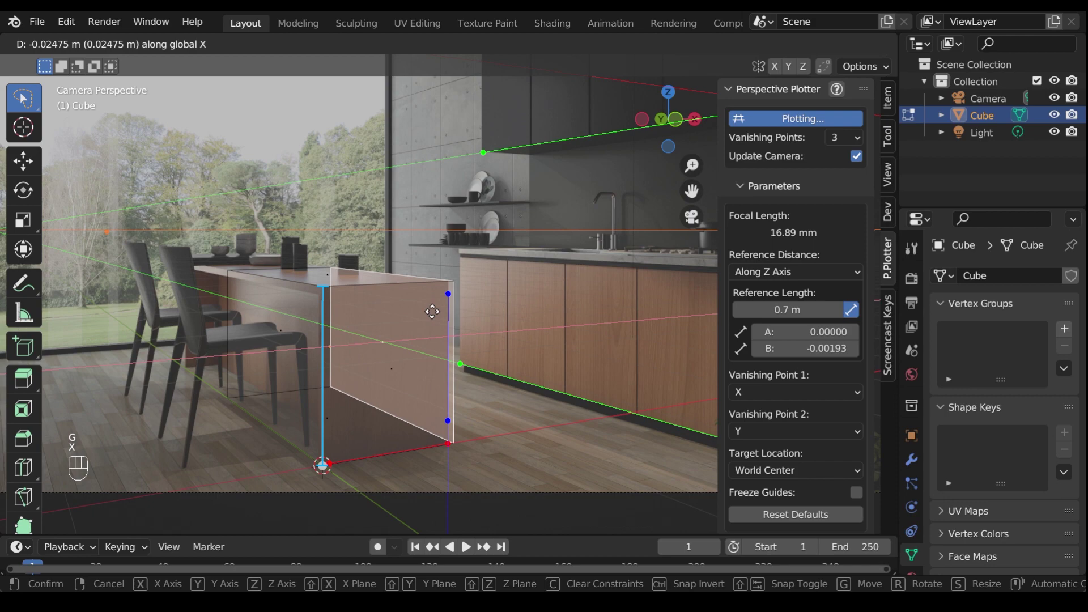
pyautogui.click(432, 318)
# Reframe the view and start moving the translucent panel about 0.51 m along Y
pyautogui.moveTo(290, 340); pyautogui.dragTo(253, 332)
pyautogui.moveTo(254, 334); pyautogui.dragTo(403, 347)
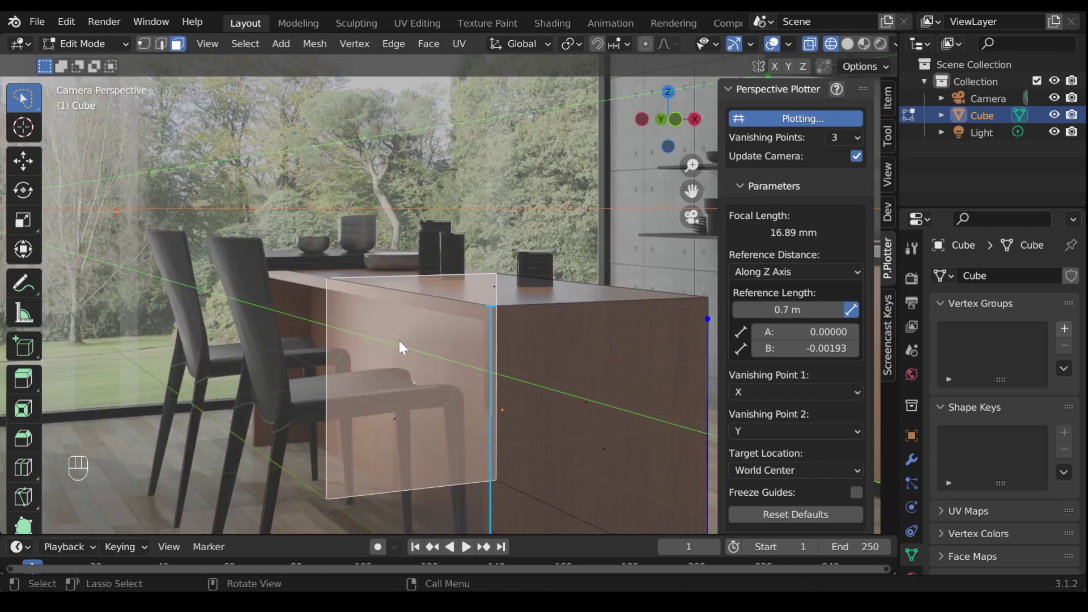
pyautogui.moveTo(408, 356); pyautogui.dragTo(471, 306)
pyautogui.press('g')
pyautogui.press('y')
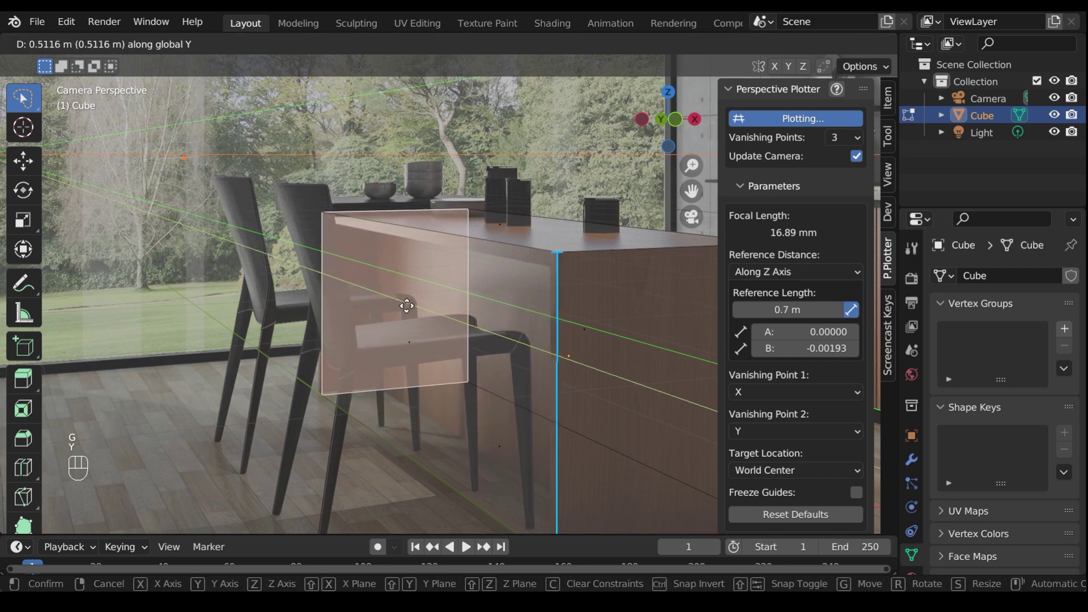
# Confirm the panel's position and select the panel geometry beside the chairs in edge mode
pyautogui.click(408, 312)
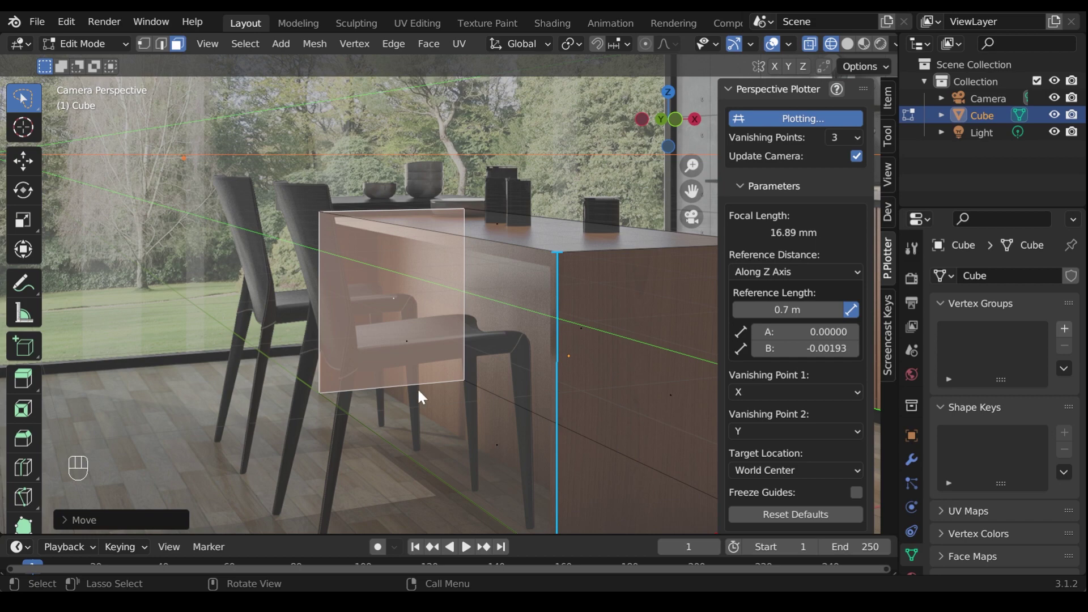
pyautogui.moveTo(363, 381); pyautogui.dragTo(423, 405)
pyautogui.click(423, 405)
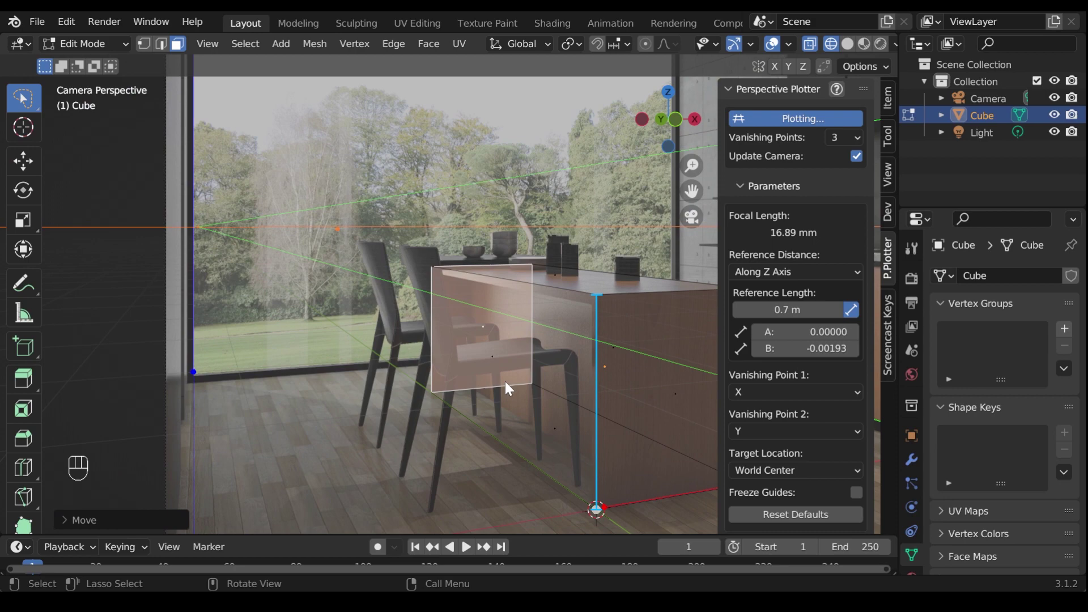
pyautogui.press('2')
pyautogui.click(503, 394)
pyautogui.moveTo(476, 406); pyautogui.dragTo(599, 331)
pyautogui.click(599, 332)
pyautogui.middleClick(590, 334)
pyautogui.moveTo(651, 388); pyautogui.dragTo(577, 388)
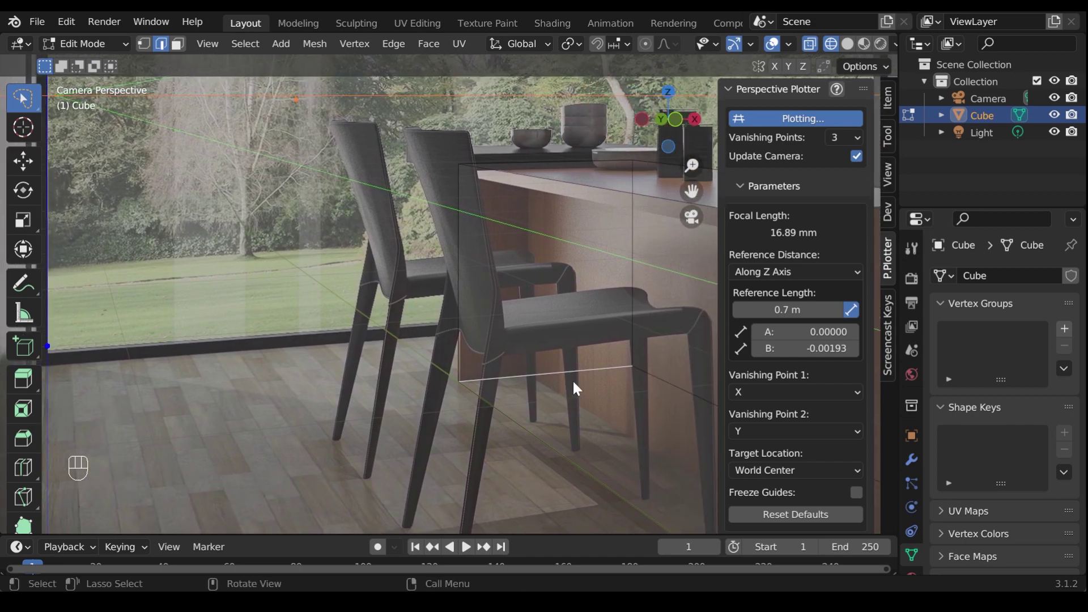
# Duplicate the panel, separate it as Cube.001, return to Object Mode and move it across the floor toward the window
pyautogui.press('shift+d')
pyautogui.click(591, 369)
pyautogui.press('p')
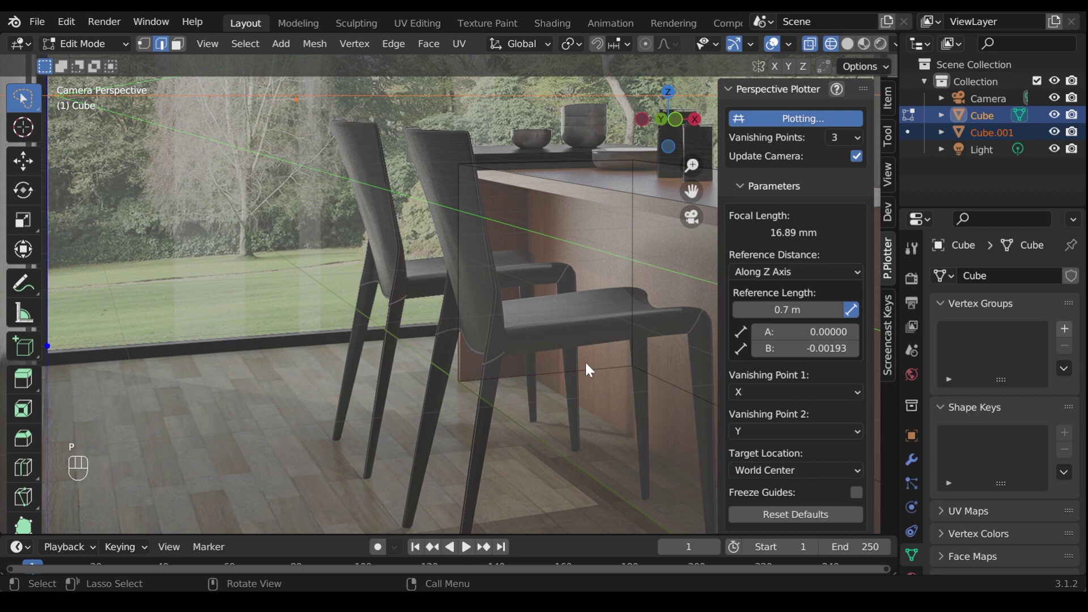
pyautogui.press('Tab')
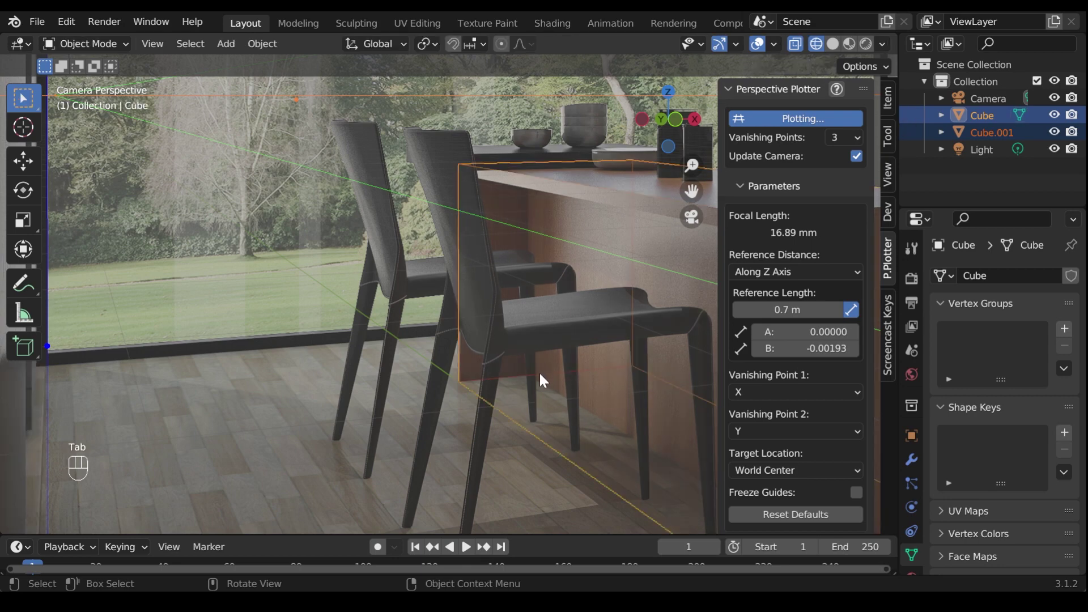
pyautogui.moveTo(504, 406); pyautogui.dragTo(645, 348)
pyautogui.press('g')
pyautogui.press('shift+z')
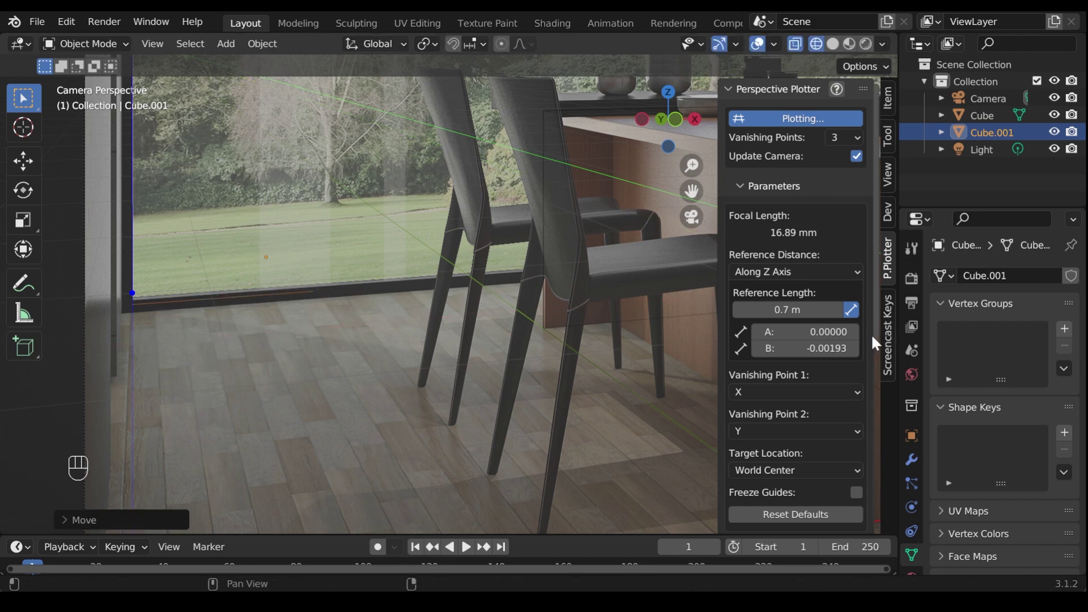
# Edit Cube.001 in vertex mode, select the window-bottom vertices and start stretching them about 2.8 m along X
pyautogui.click(289, 300)
pyautogui.press('Tab')
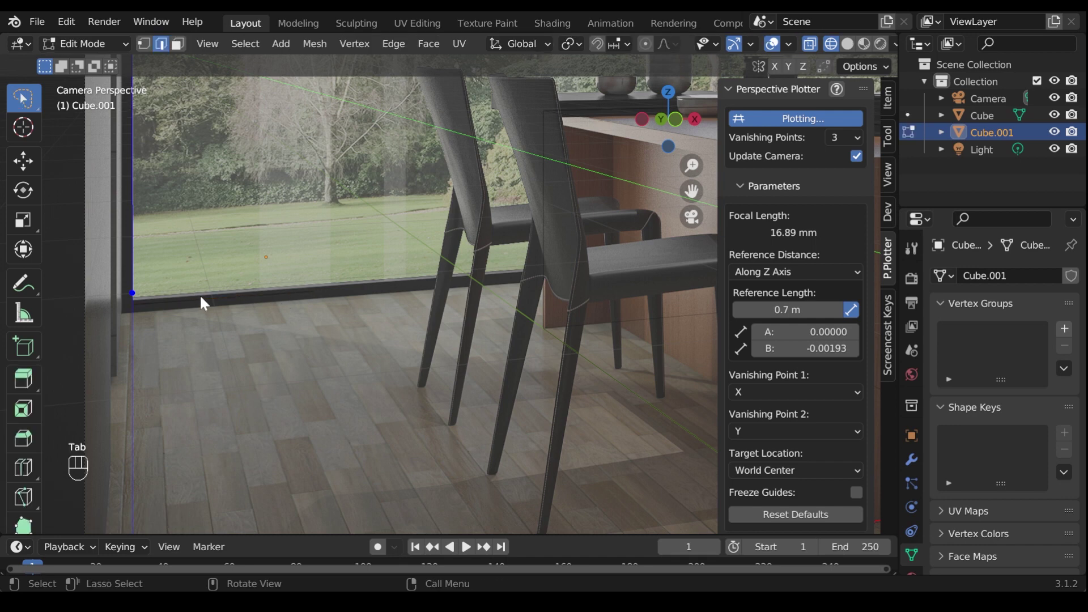
pyautogui.press('1')
pyautogui.moveTo(406, 239); pyautogui.dragTo(174, 284)
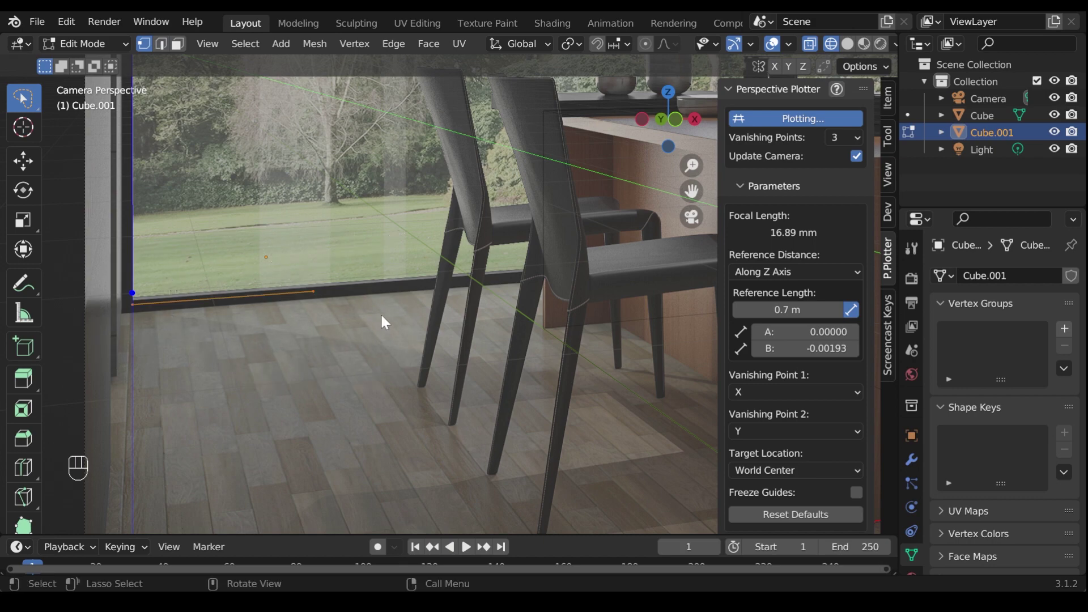
pyautogui.moveTo(321, 275); pyautogui.dragTo(333, 292)
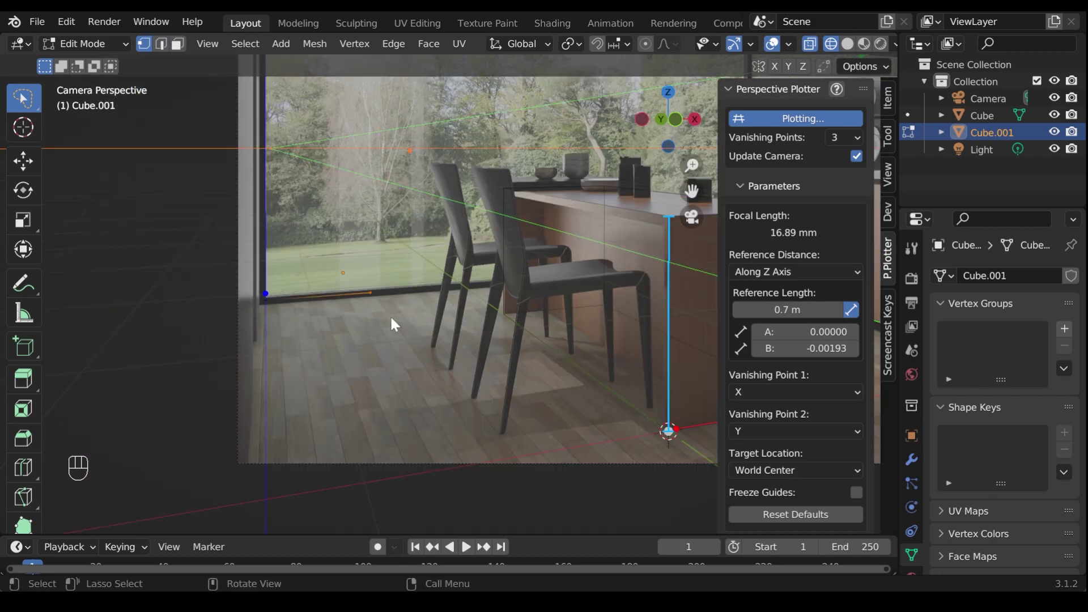
pyautogui.moveTo(435, 318); pyautogui.dragTo(256, 371)
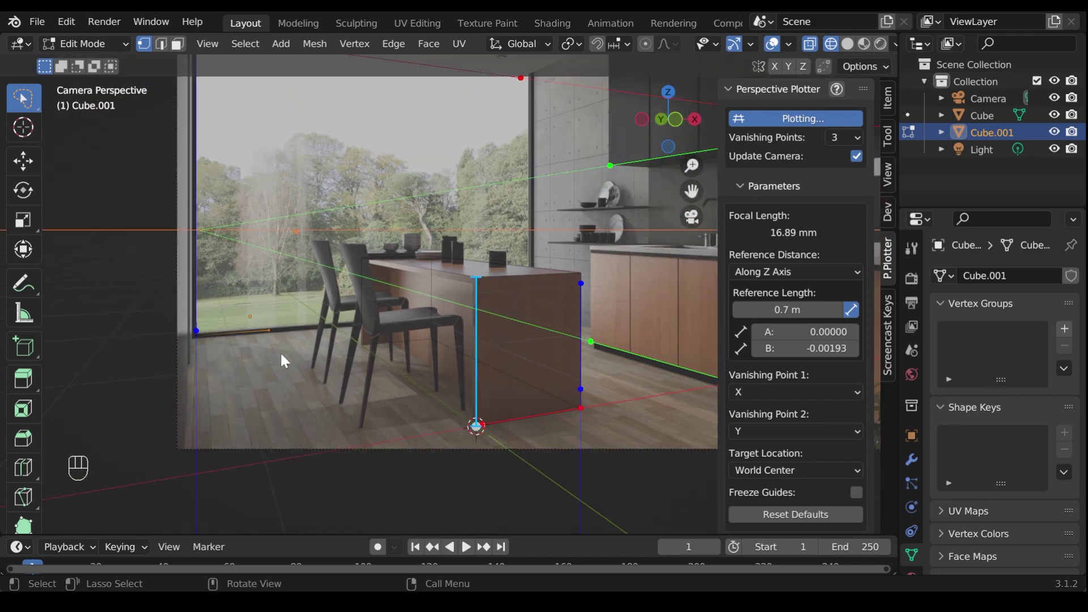
pyautogui.press('g')
pyautogui.press('x')
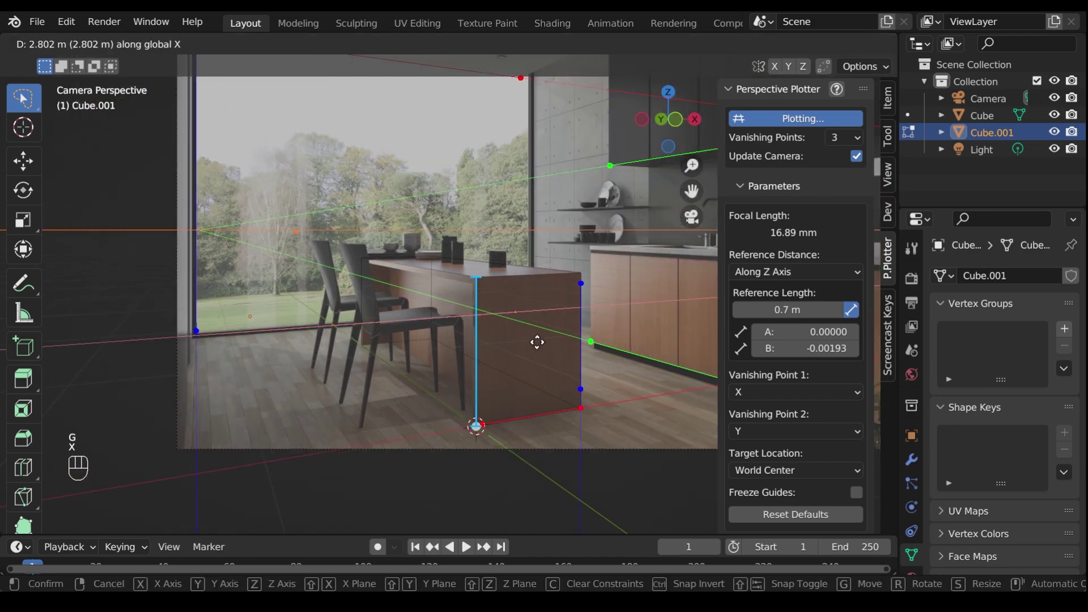
# Confirm the stretched edge and extrude it about 2.64 m up along Z into a window plane
pyautogui.click(549, 347)
pyautogui.press('2')
pyautogui.click(307, 335)
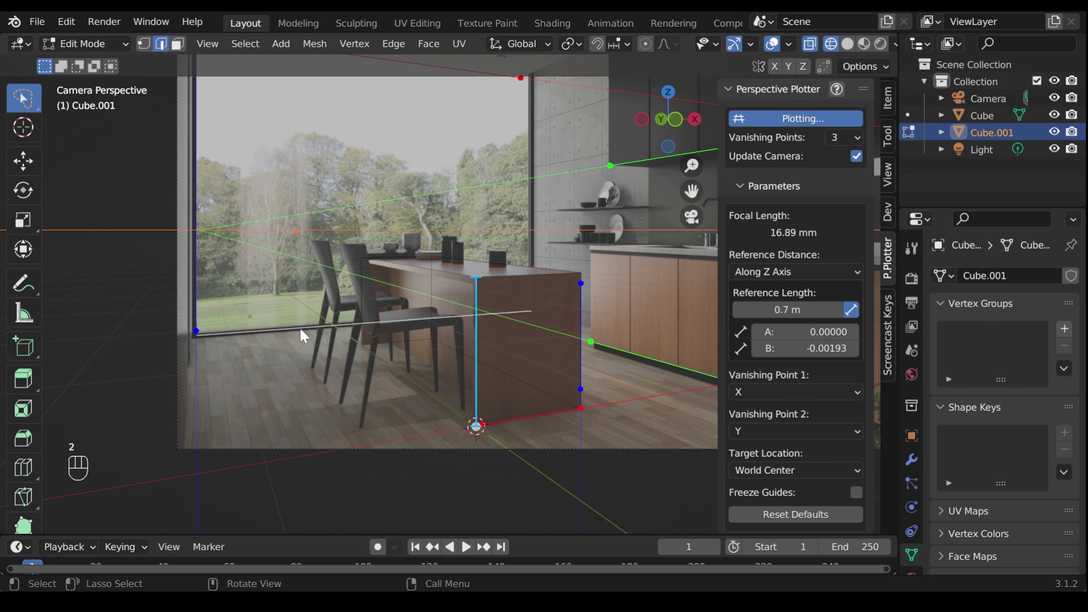
pyautogui.moveTo(430, 368); pyautogui.dragTo(444, 459)
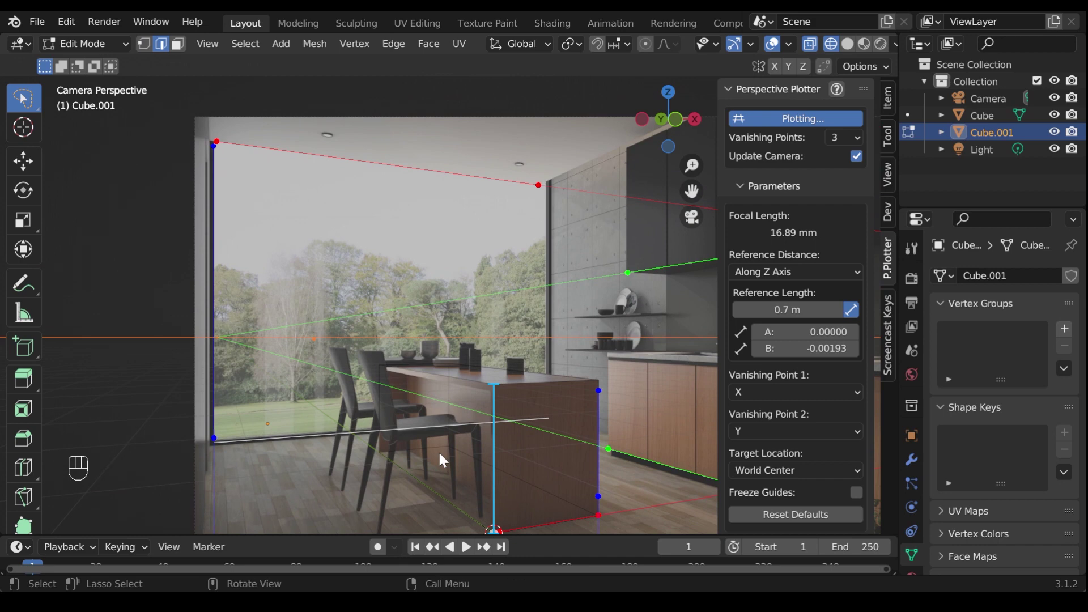
pyautogui.press('e')
pyautogui.press('z')
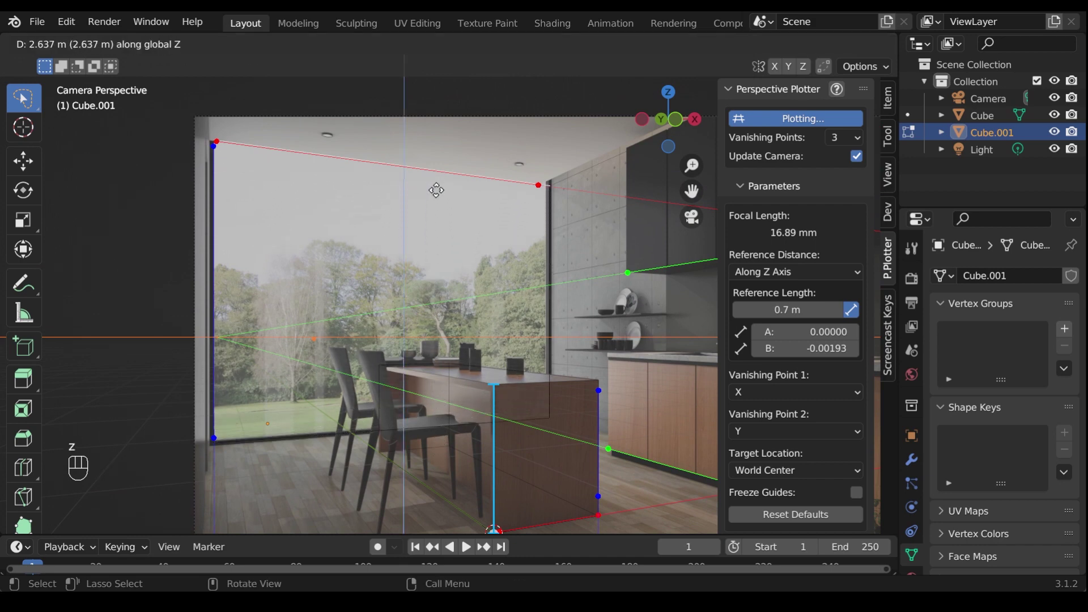
pyautogui.click(443, 196)
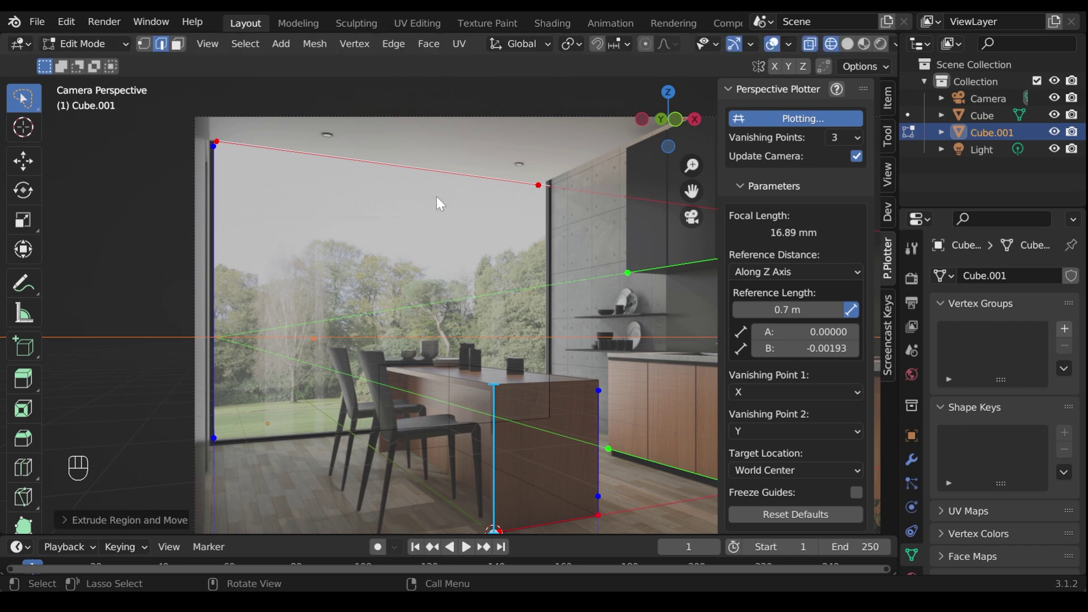
# Return to Object Mode and switch the viewport to Solid shading
pyautogui.press('Tab')
pyautogui.moveTo(527, 381); pyautogui.dragTo(389, 388)
pyautogui.click(388, 387)
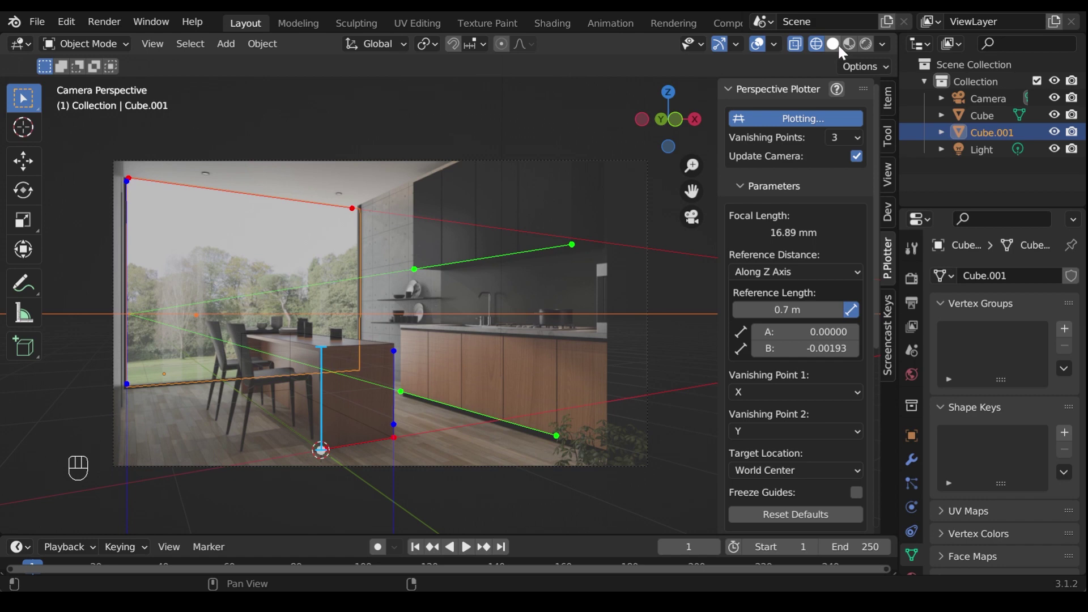